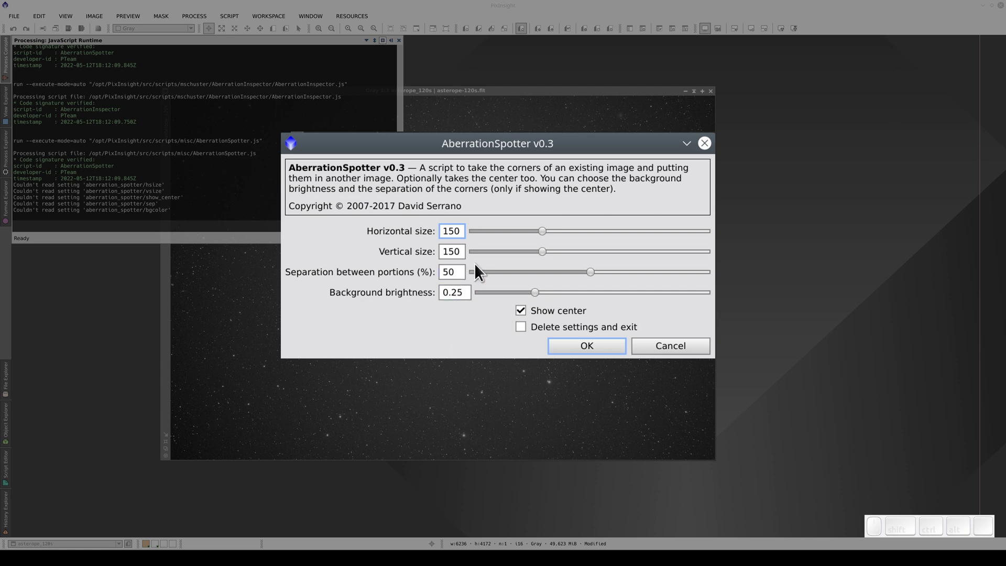
Widen the AberrationSpotter horizontal cutout size to 500 pixels.
drag(548, 237, 702, 260)
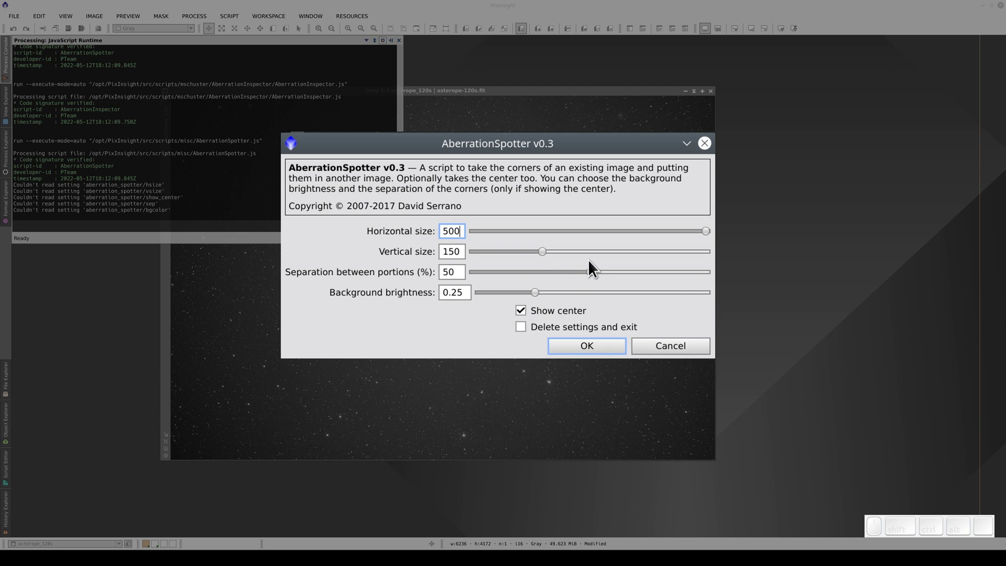
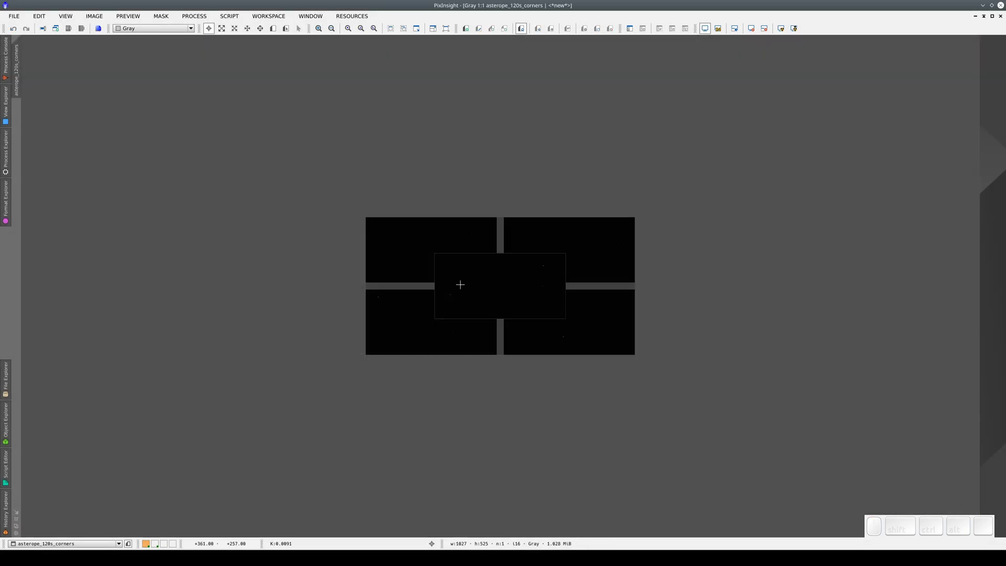
Auto-stretch the asterope_120s_corners image with STF so the corner stars stand out.
scroll(down, 3)
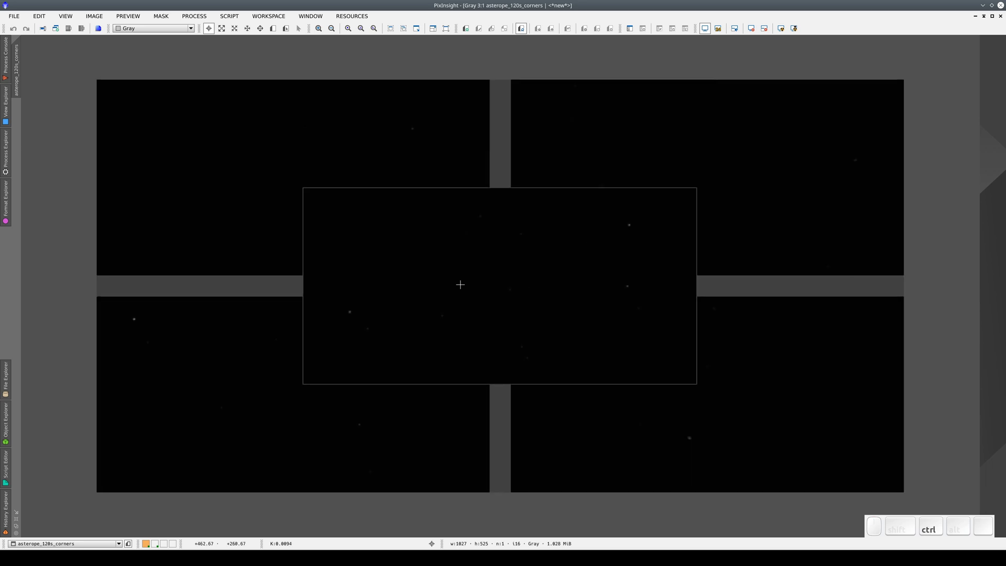
key(ctrl+a)
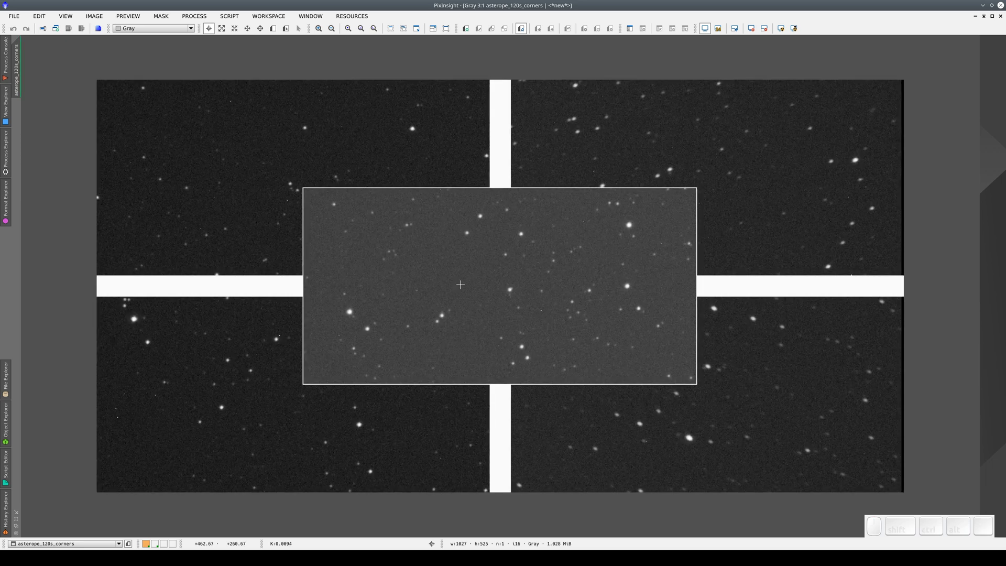
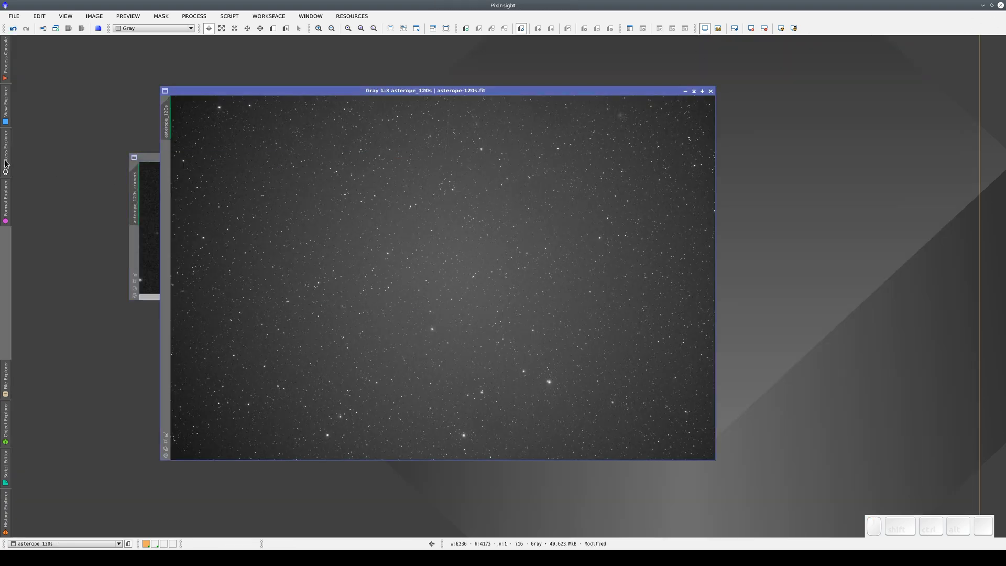
click(65, 271)
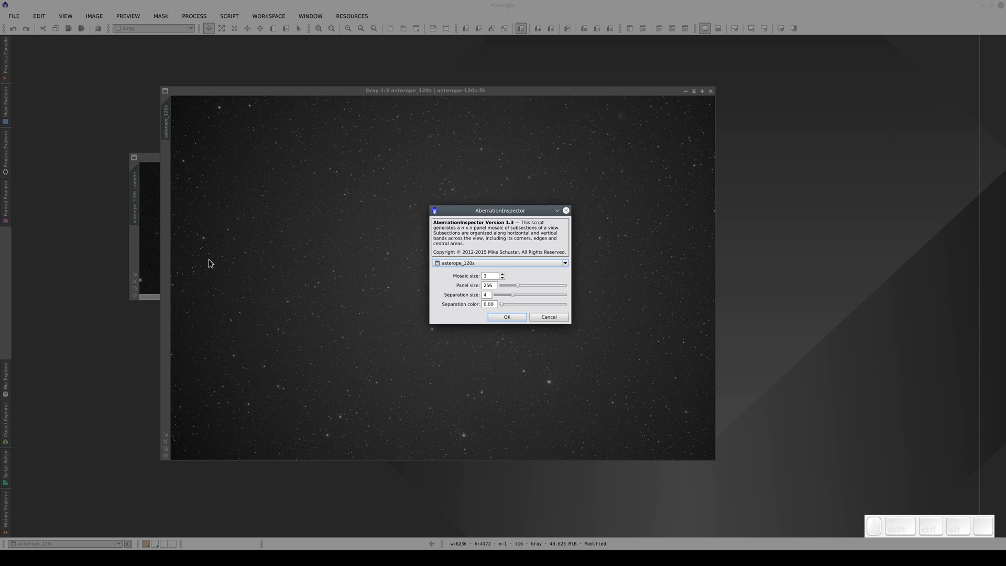
drag(523, 292, 575, 291)
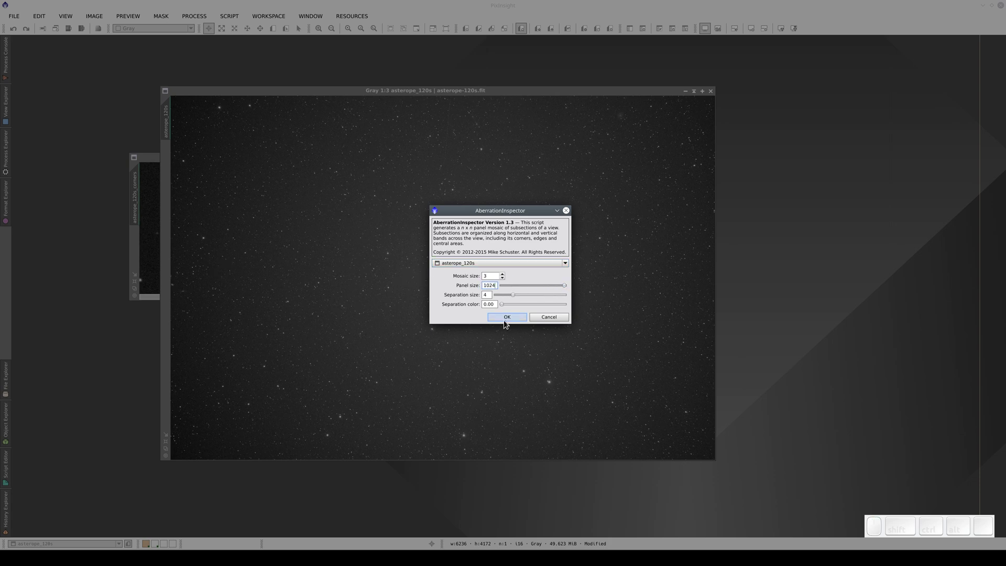
click(509, 324)
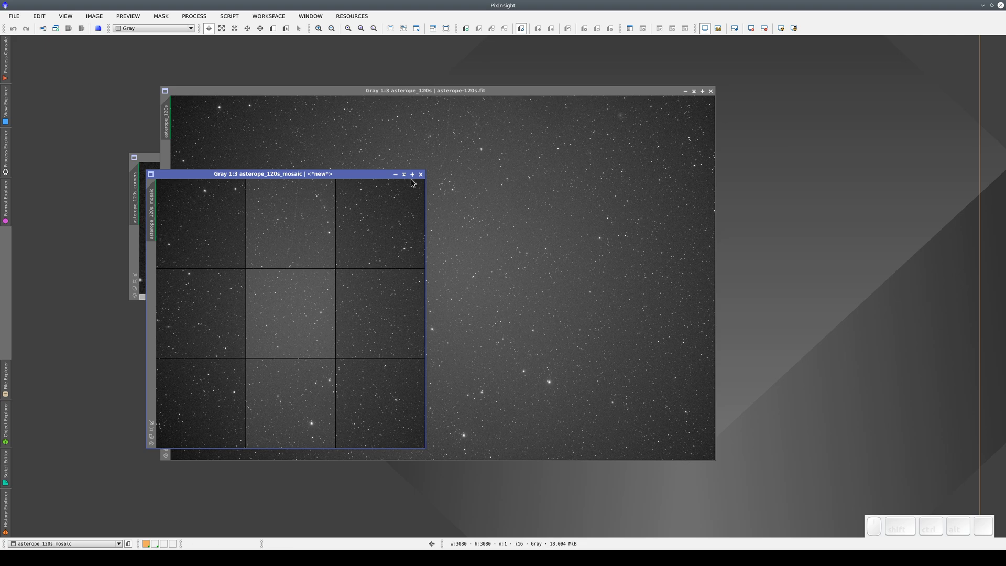
click(416, 181)
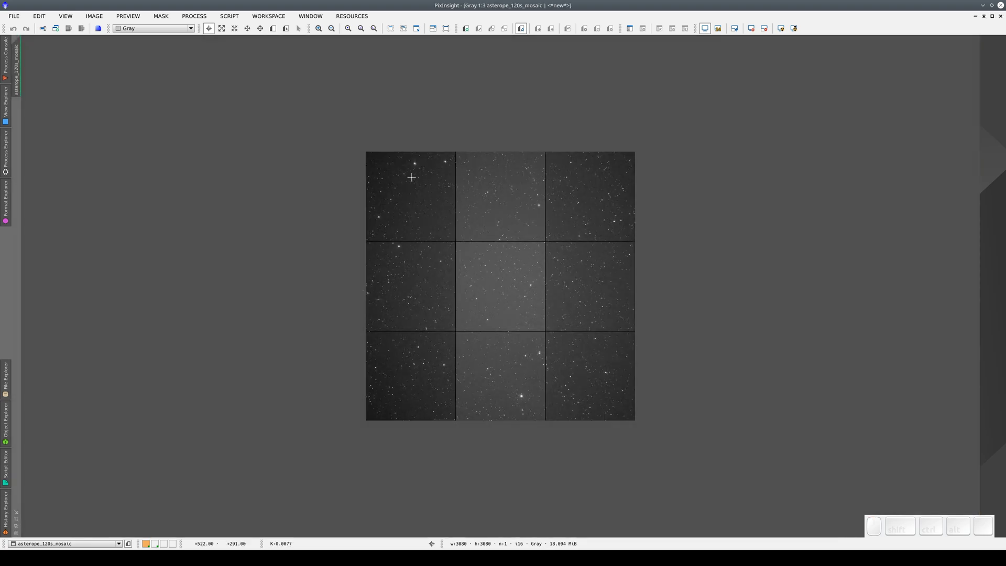
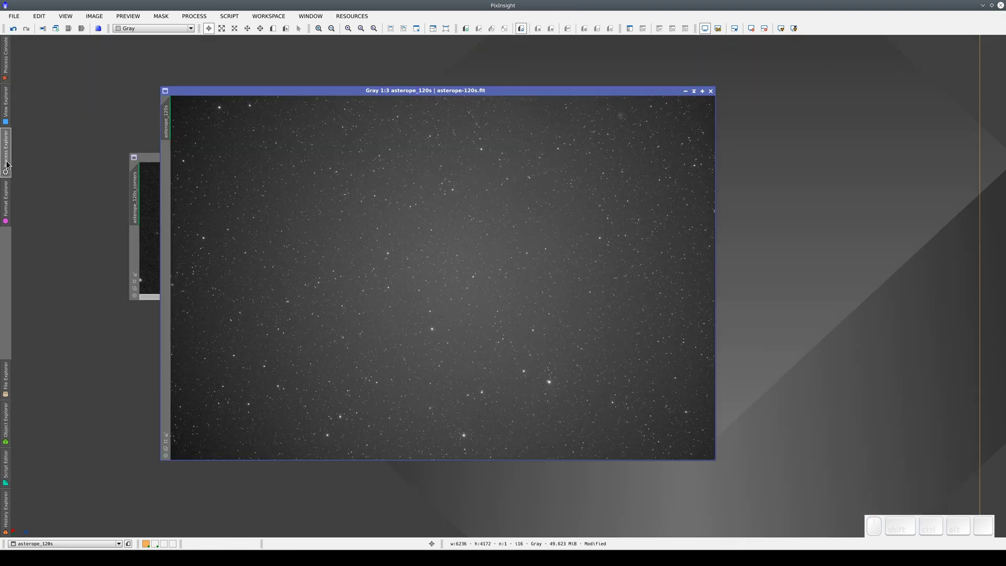
Regenerate the asterope_120s mosaic with AberrationInspector at mosaic size 5 and enlarge it.
click(55, 278)
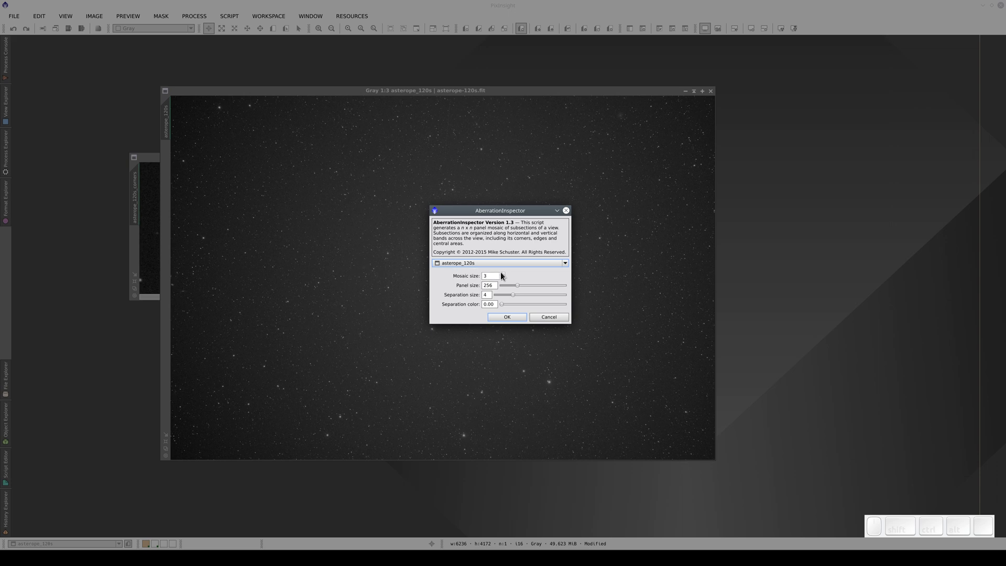
middle_click(507, 279)
click(506, 279)
middle_click(507, 279)
click(507, 280)
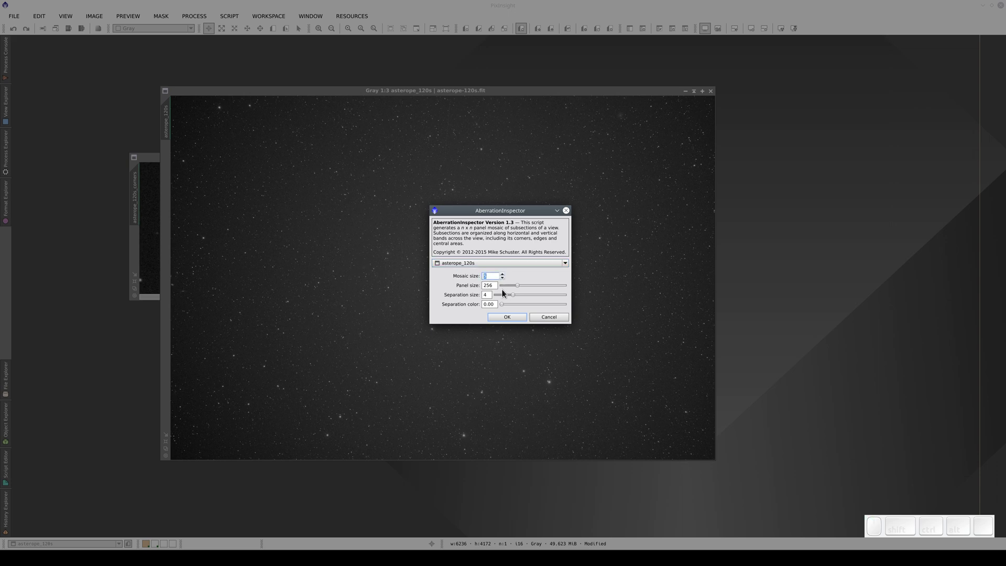
click(512, 322)
click(508, 42)
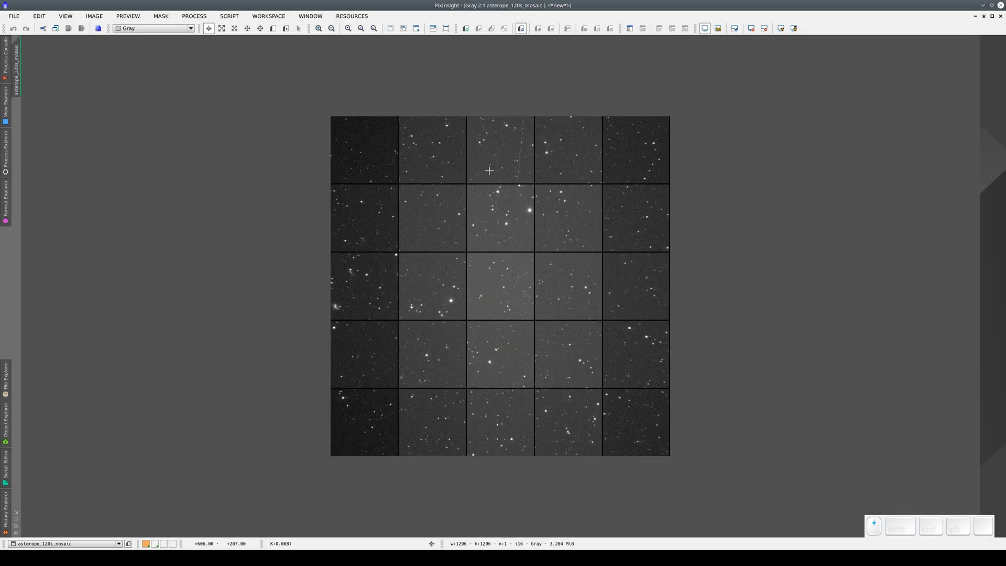
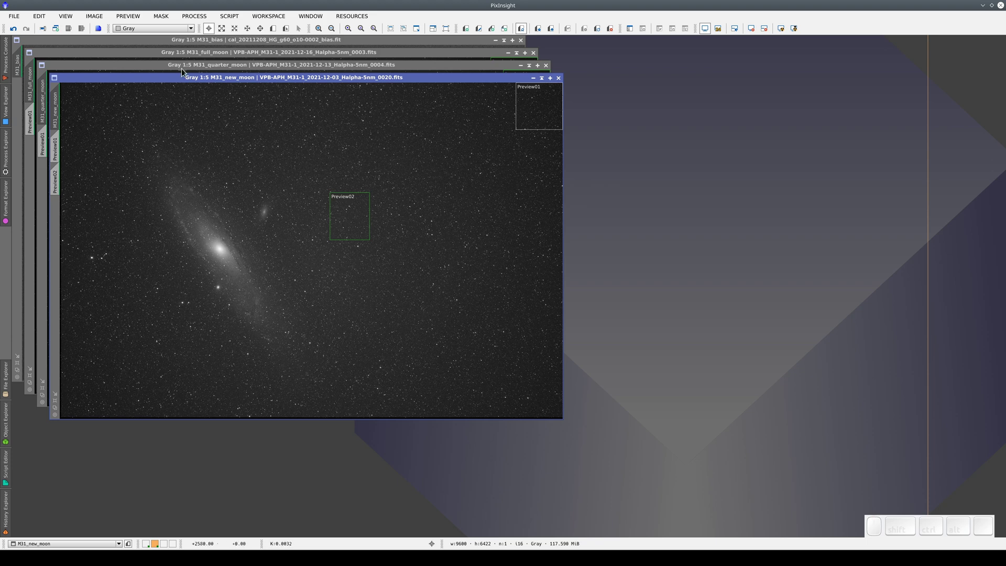
Bring the M31 quarter-moon frame forward, then the full-moon frame.
click(187, 71)
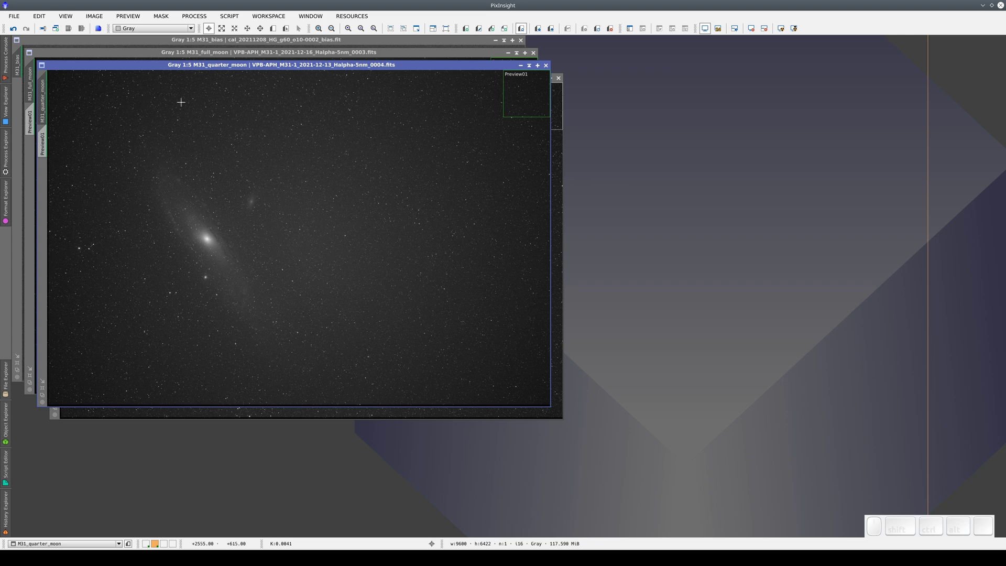
click(169, 58)
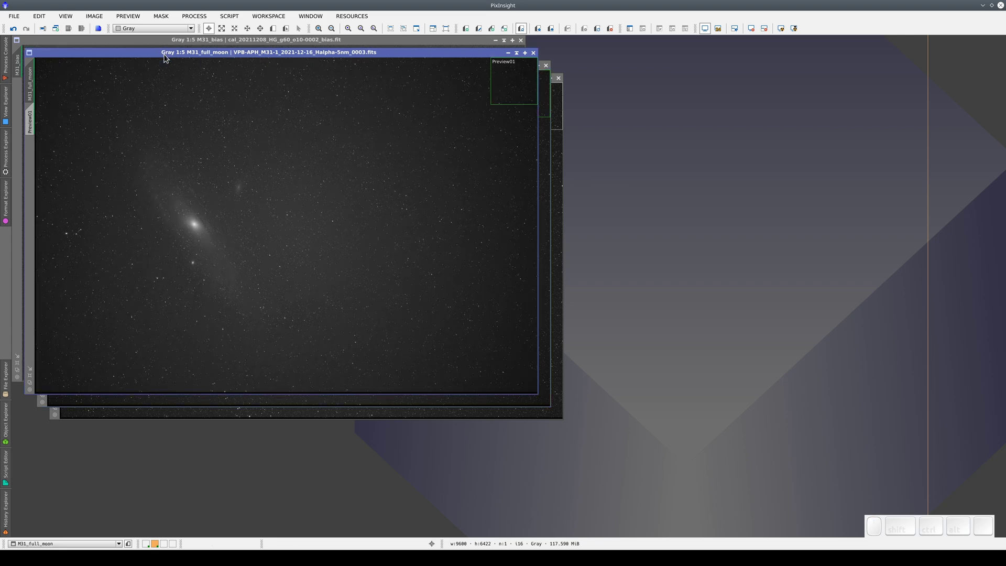
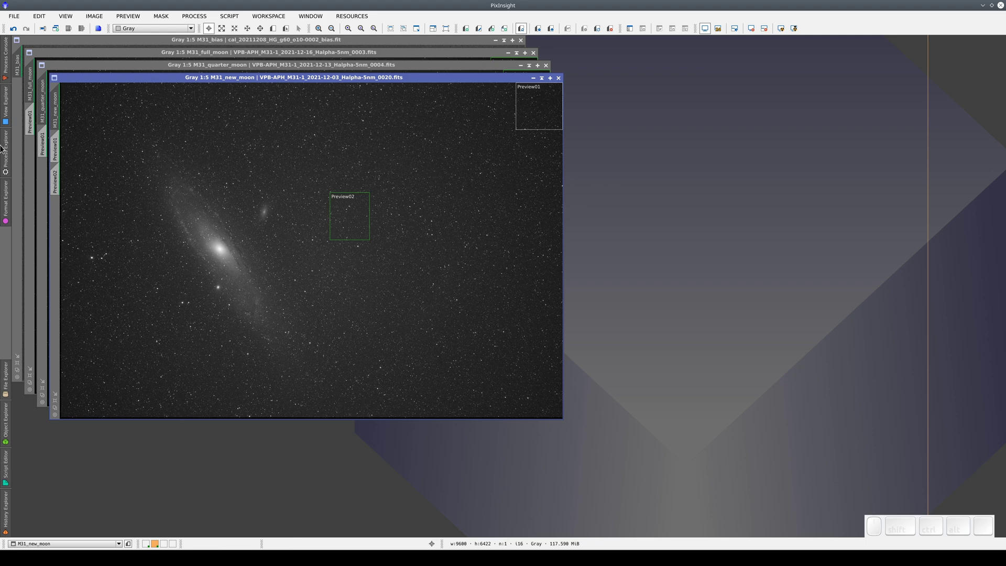
Launch CalculateSkyLimitedExposure from the Instrumentation scripts, review it, and close it unfilled.
click(31, 264)
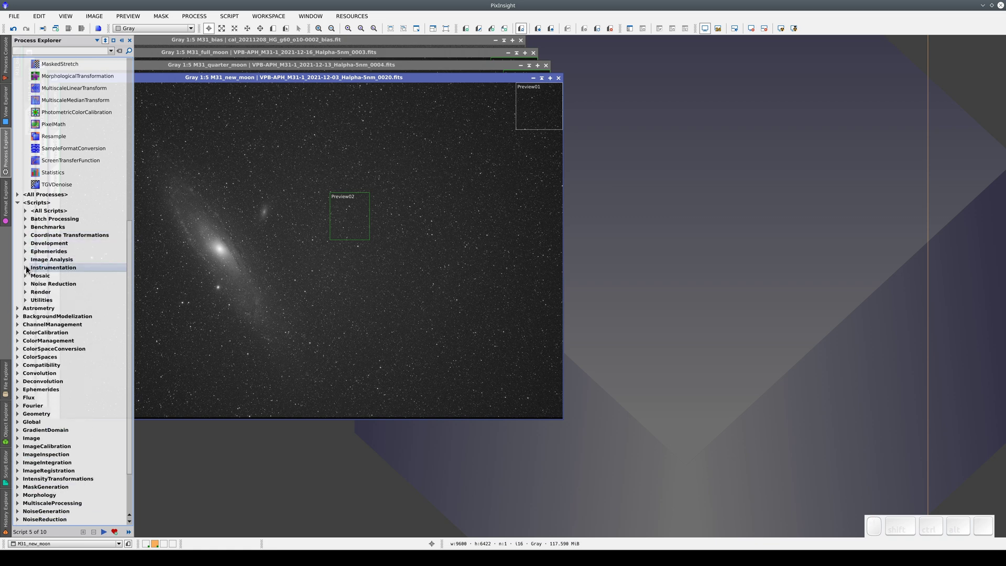
click(29, 272)
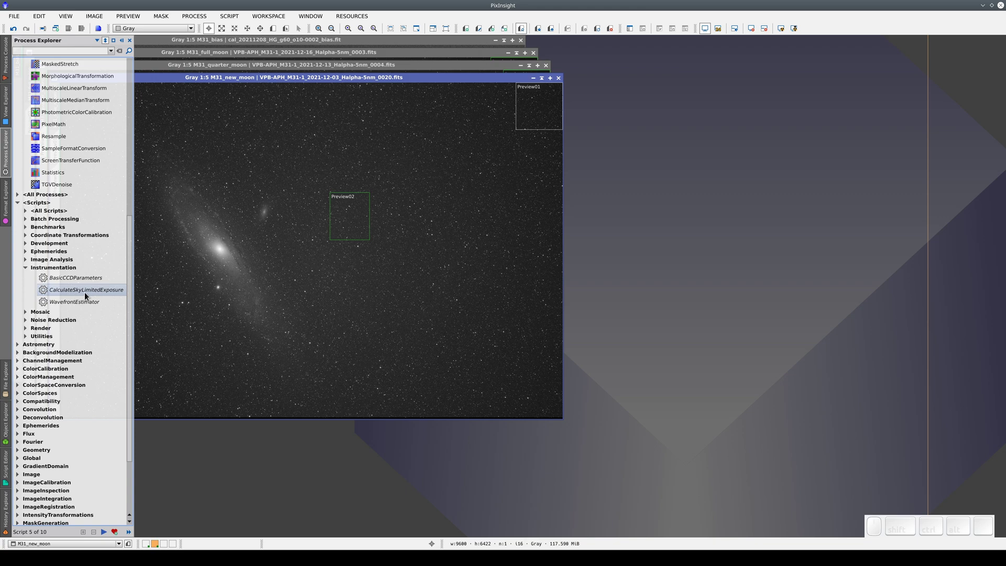
click(90, 297)
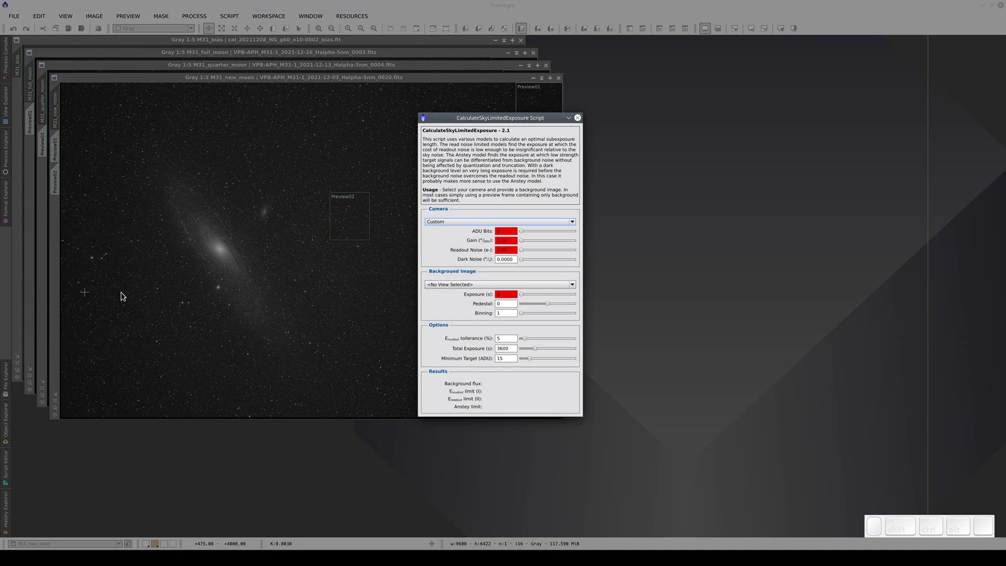
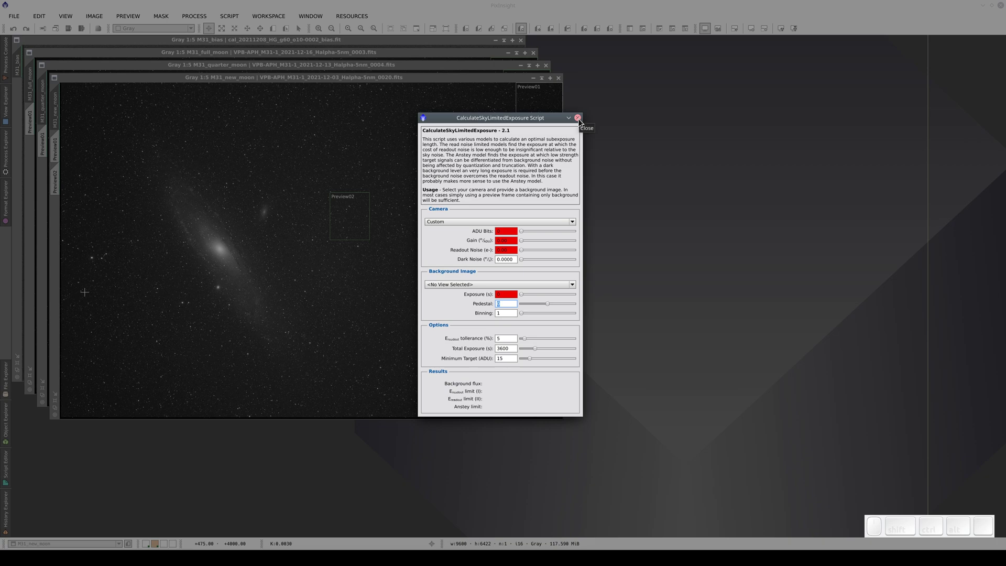
click(584, 122)
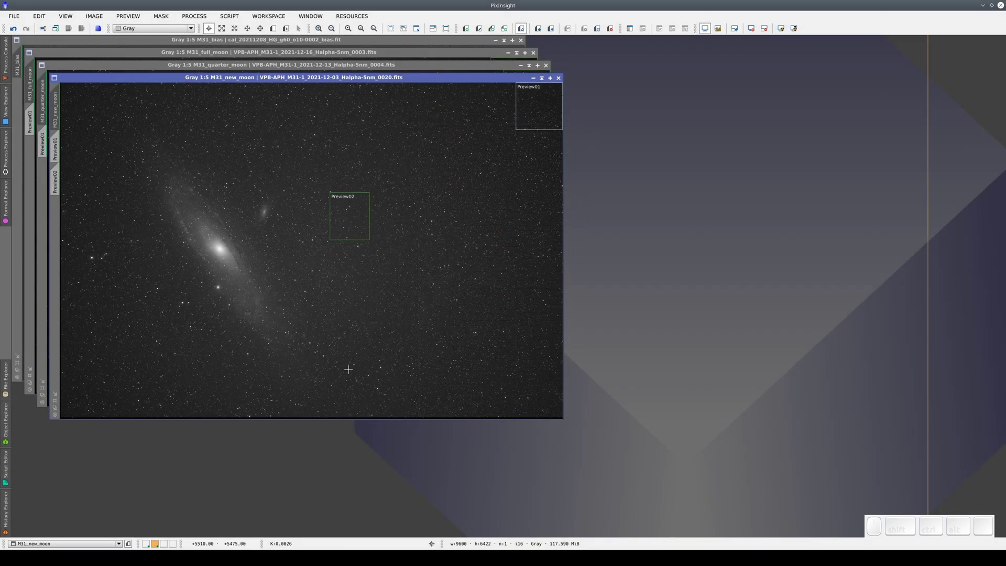
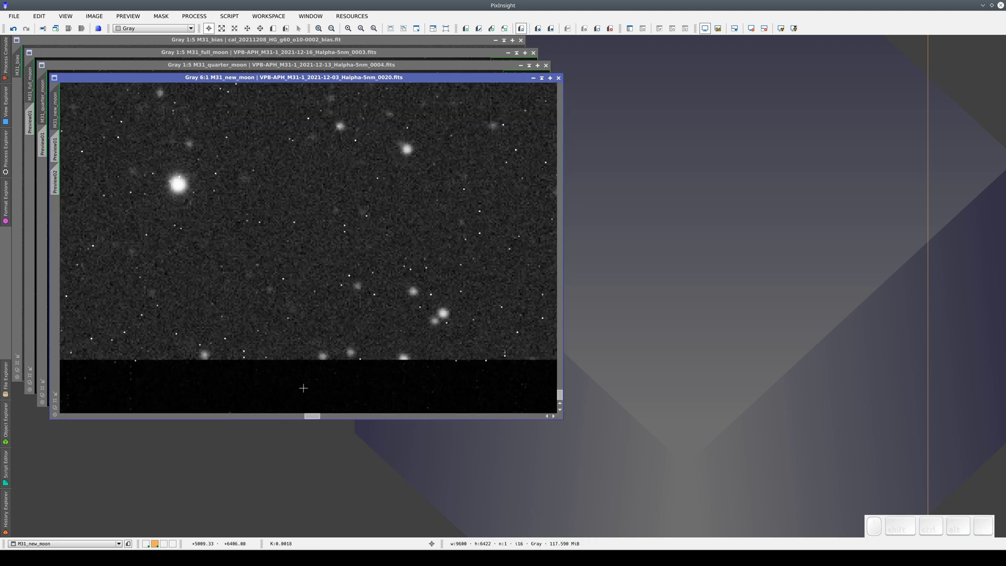
Zoom into the M31 new-moon frame to 6:1 to examine star shapes.
scroll(up, 3)
scroll(up, 3)
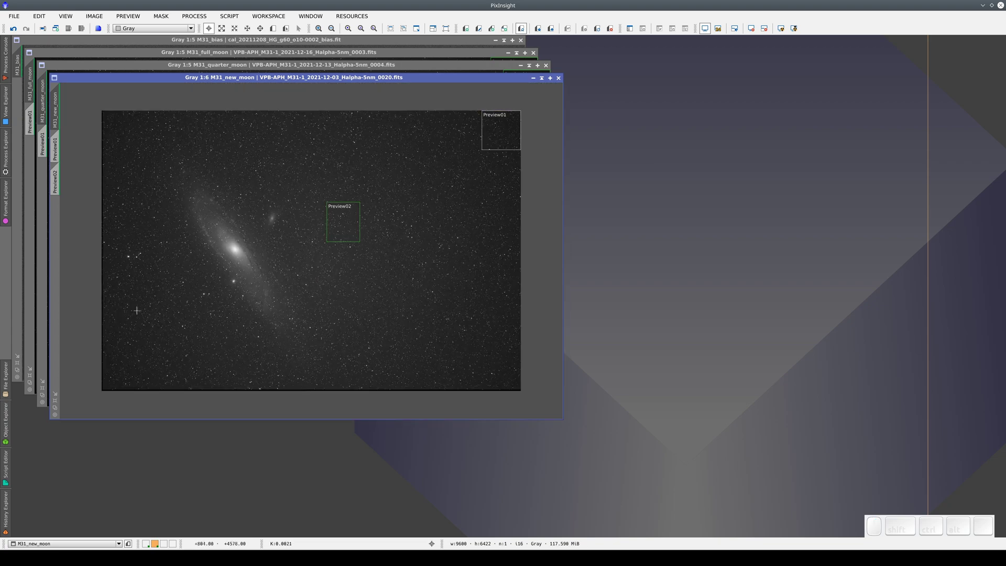